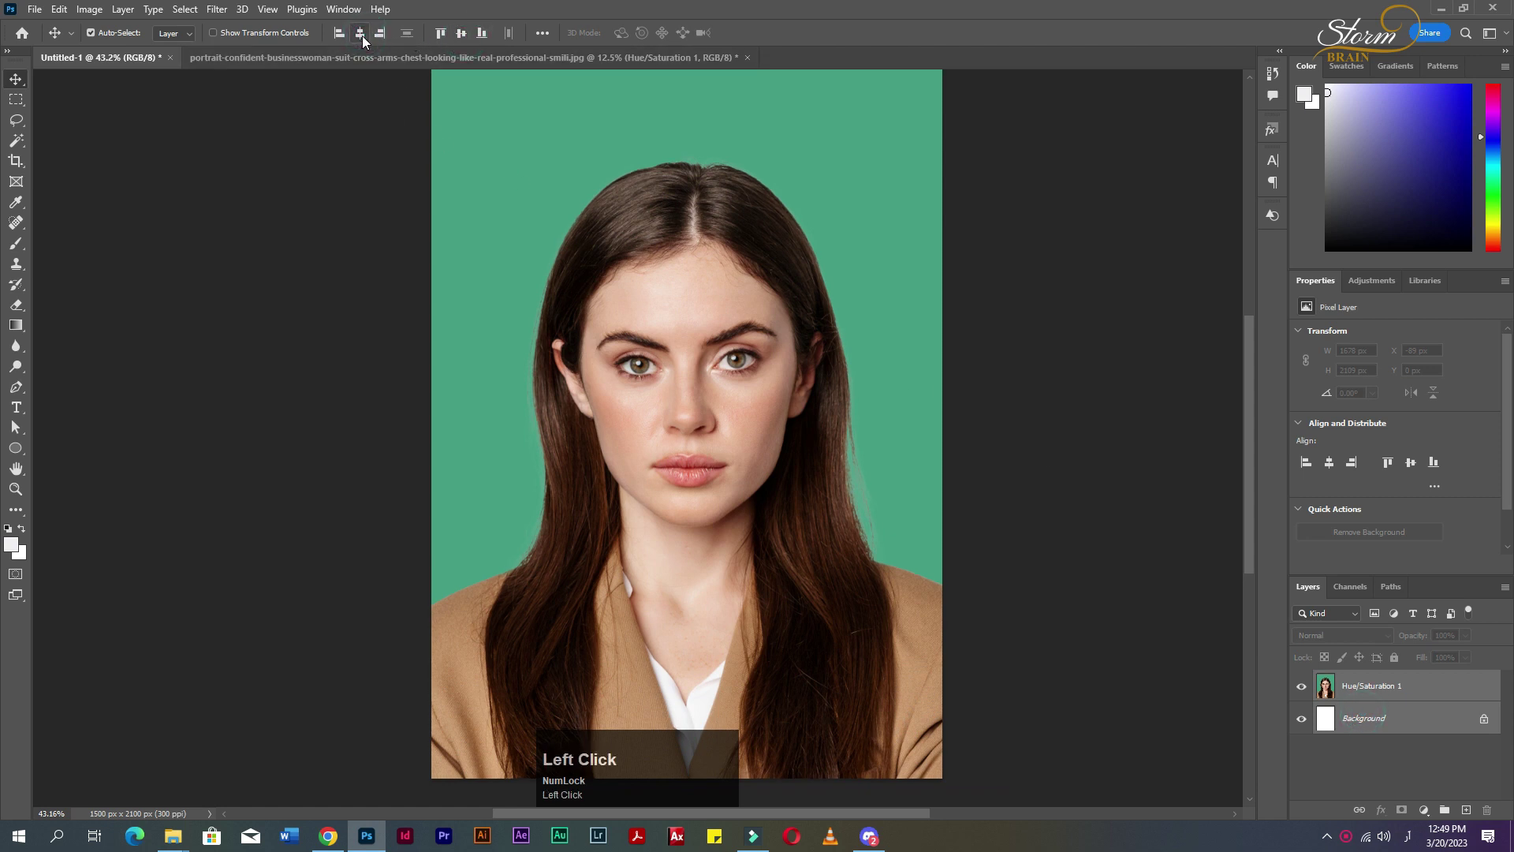
# Duplicate the Hue/Saturation 1 portrait layer from its layer options so a copy sits above it
pyautogui.scroll(-3)
pyautogui.scroll(3)
pyautogui.scroll(-3)
pyautogui.click(1405, 691)
pyautogui.rightClick(1395, 689)
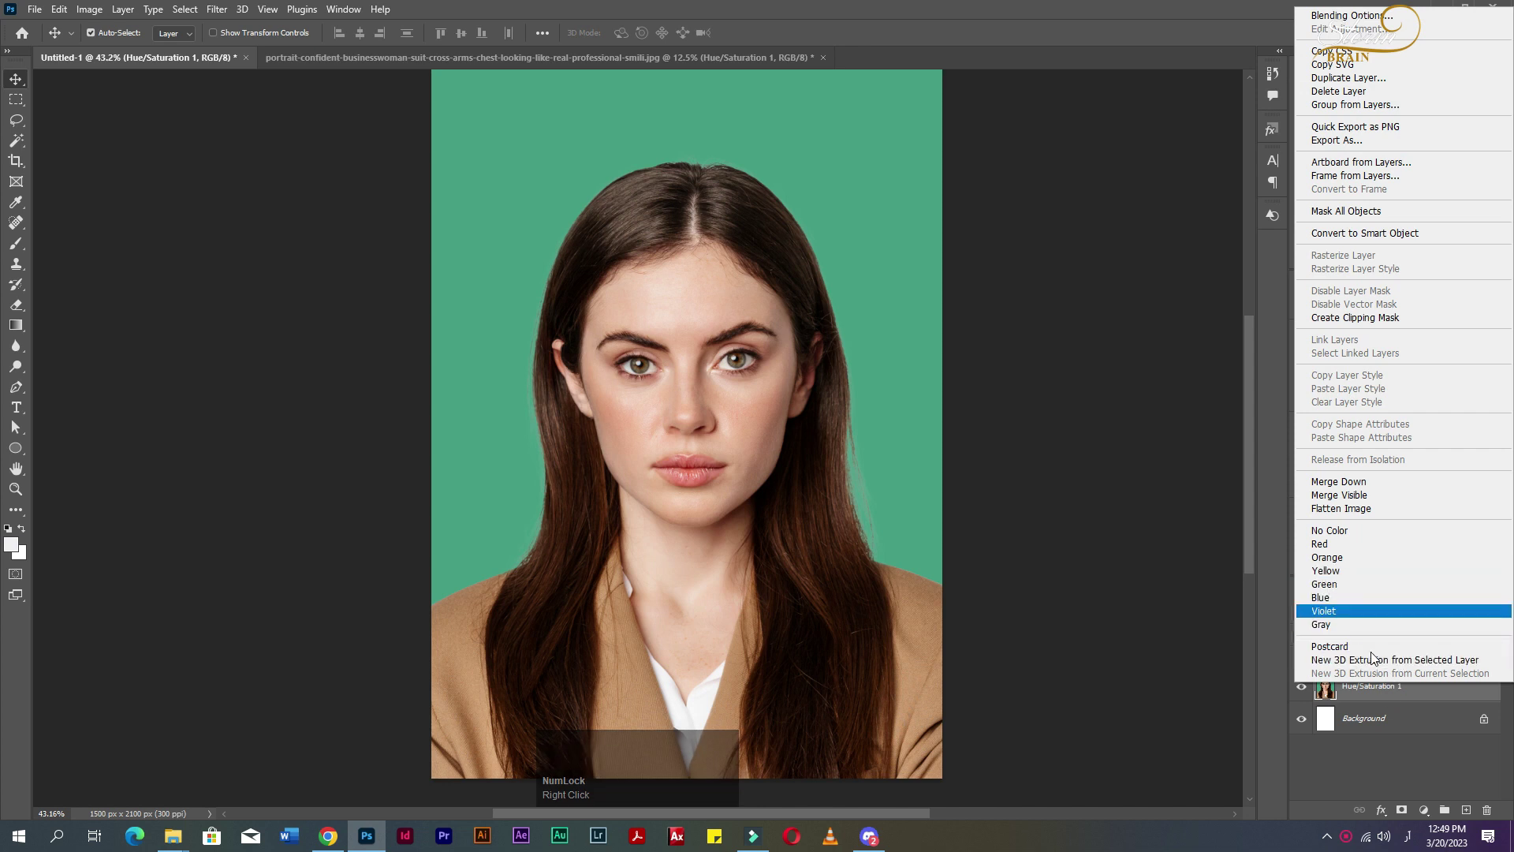
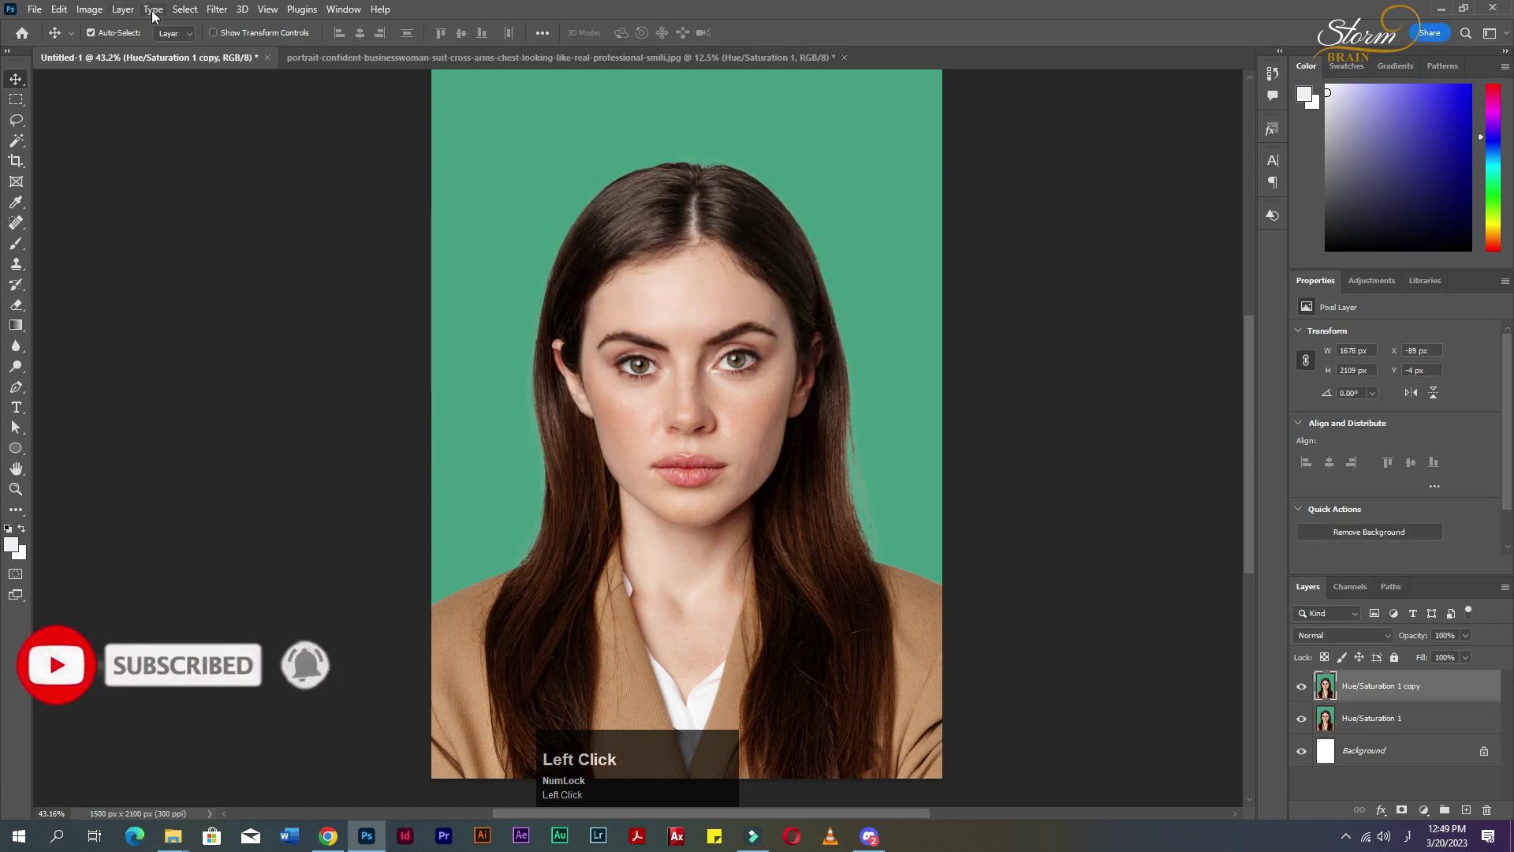
# Convert the portrait copy to a smart object and apply a 20-pixel Gaussian Blur smart filter
pyautogui.click(213, 8)
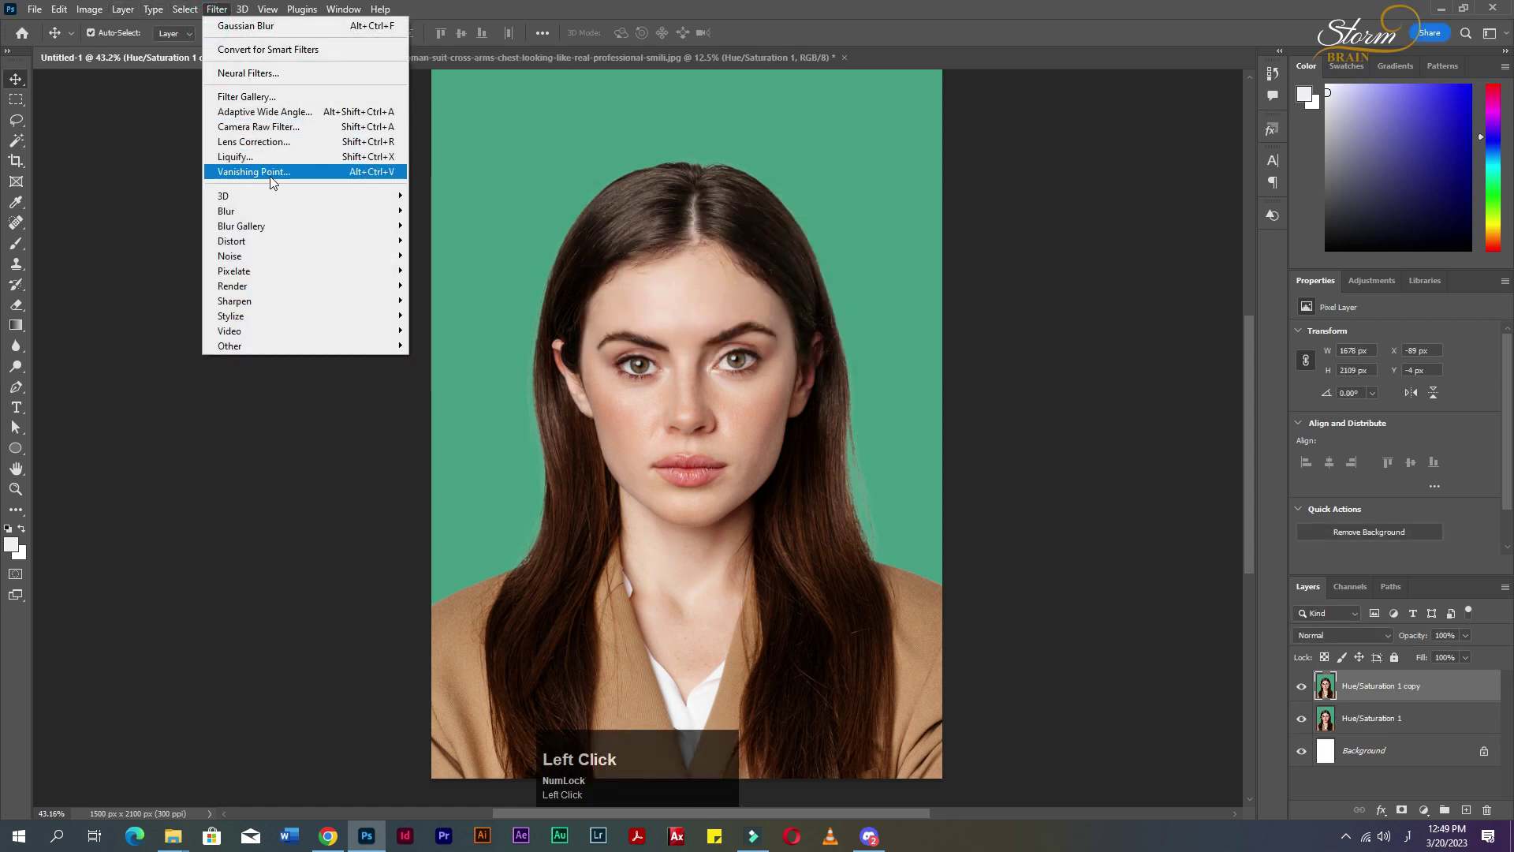
pyautogui.rightClick(1380, 694)
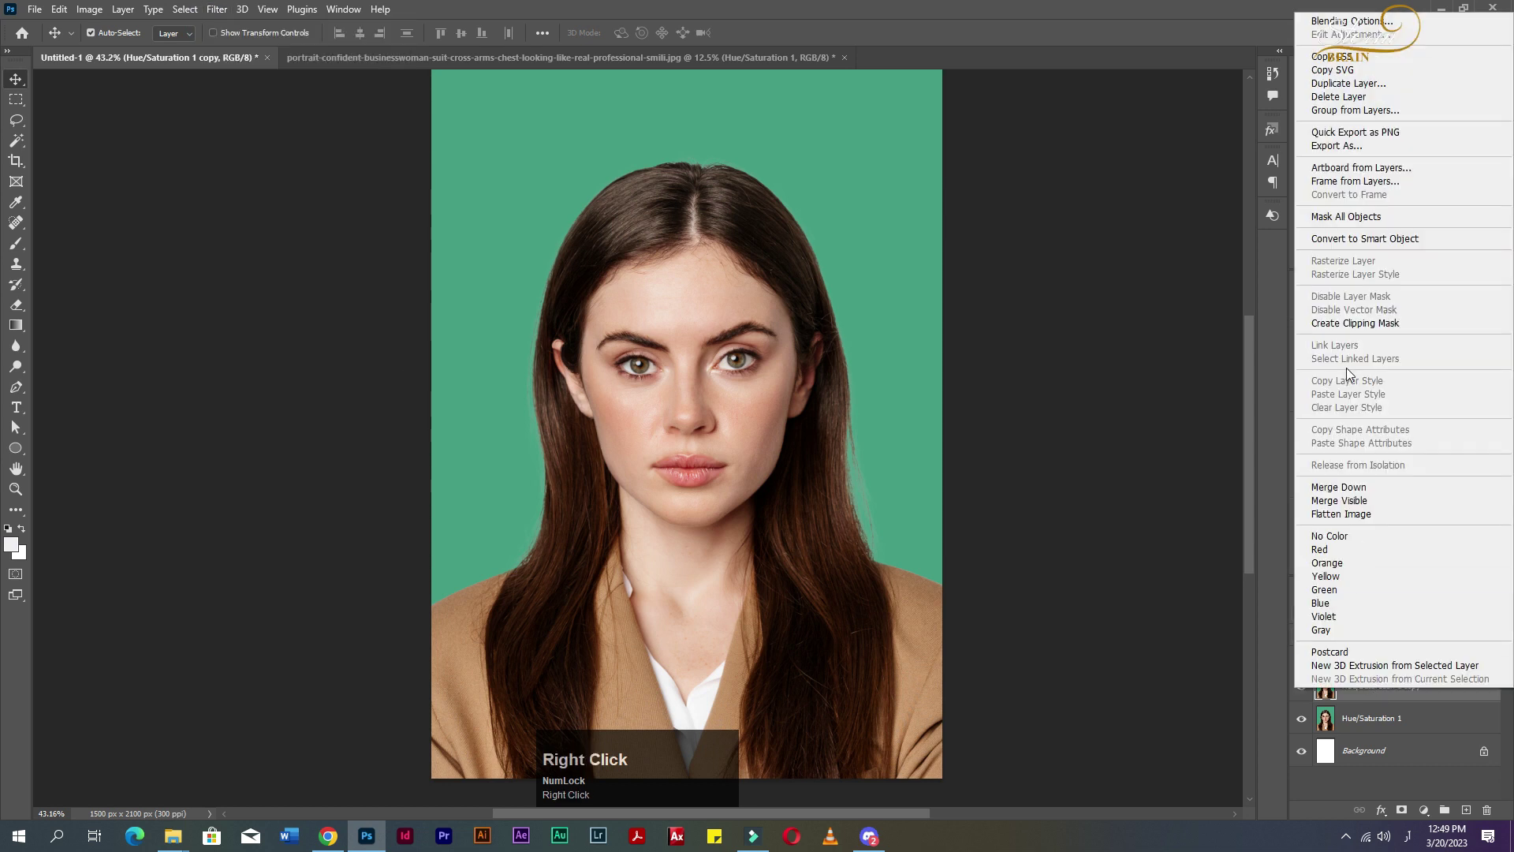
pyautogui.click(1350, 237)
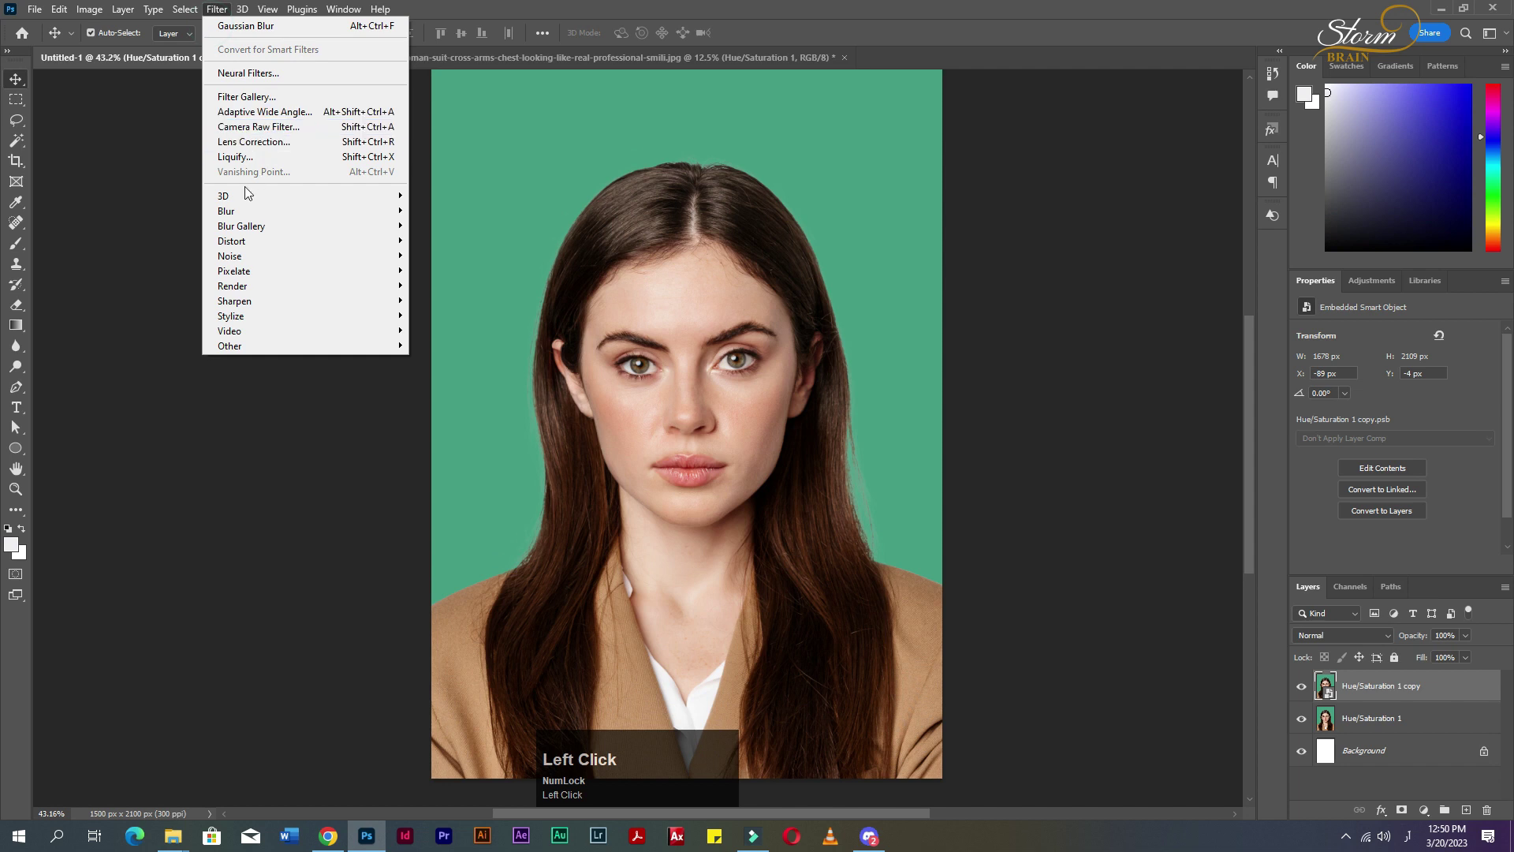
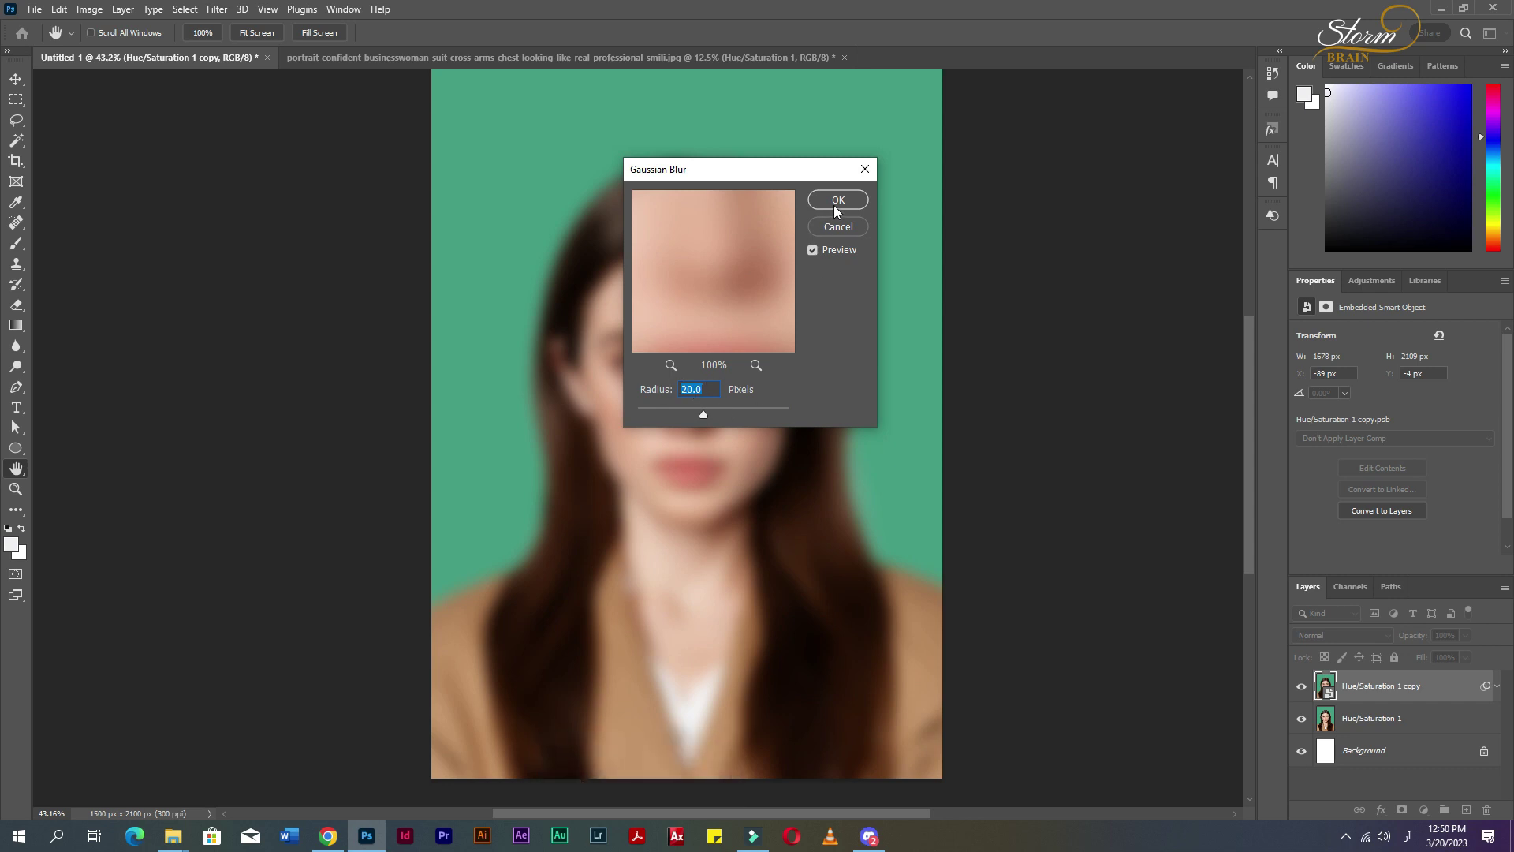
pyautogui.click(848, 202)
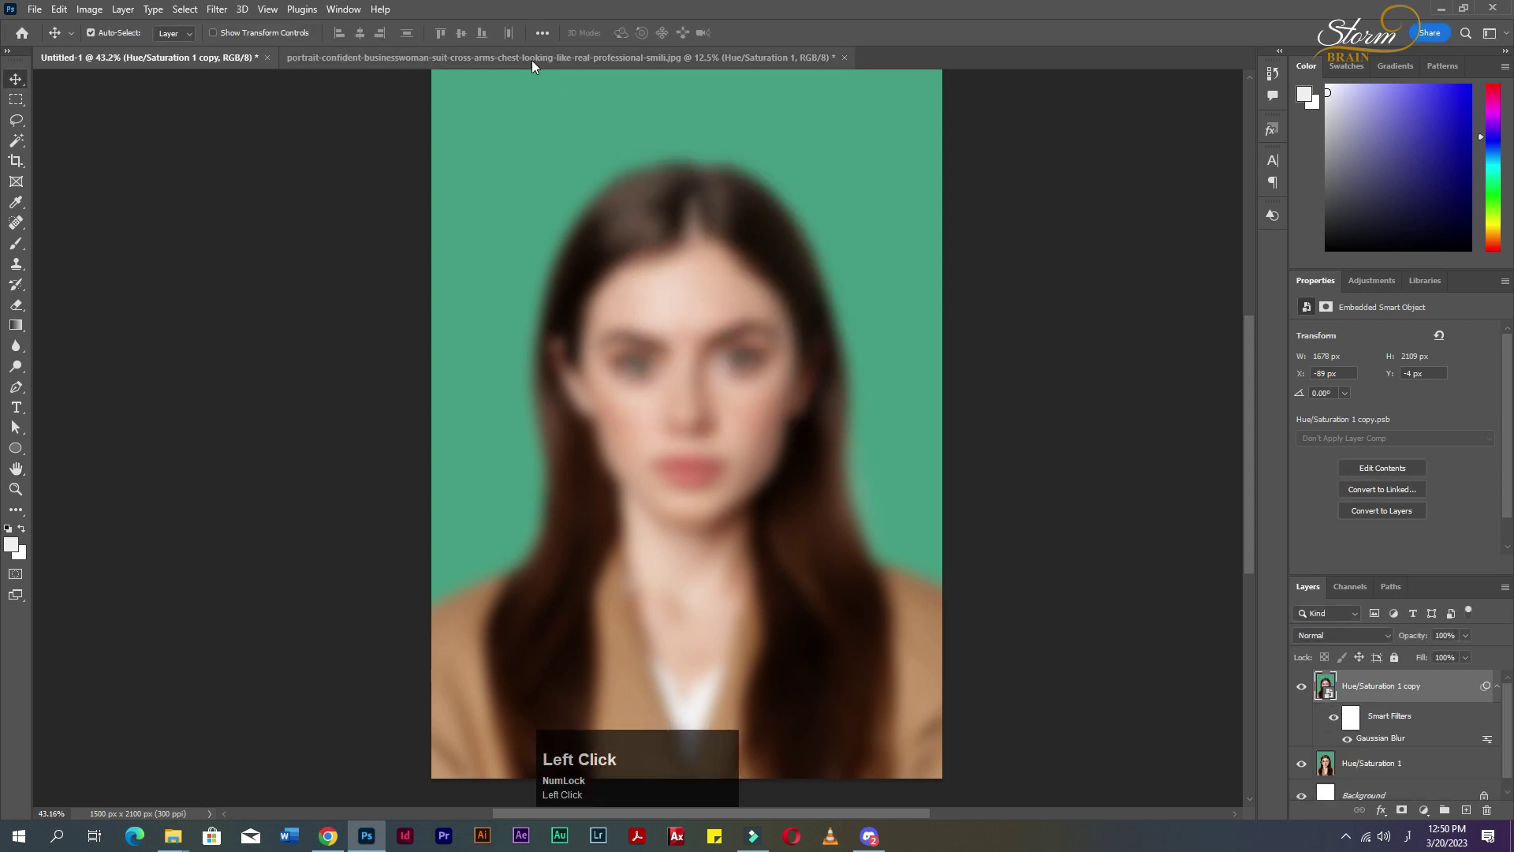
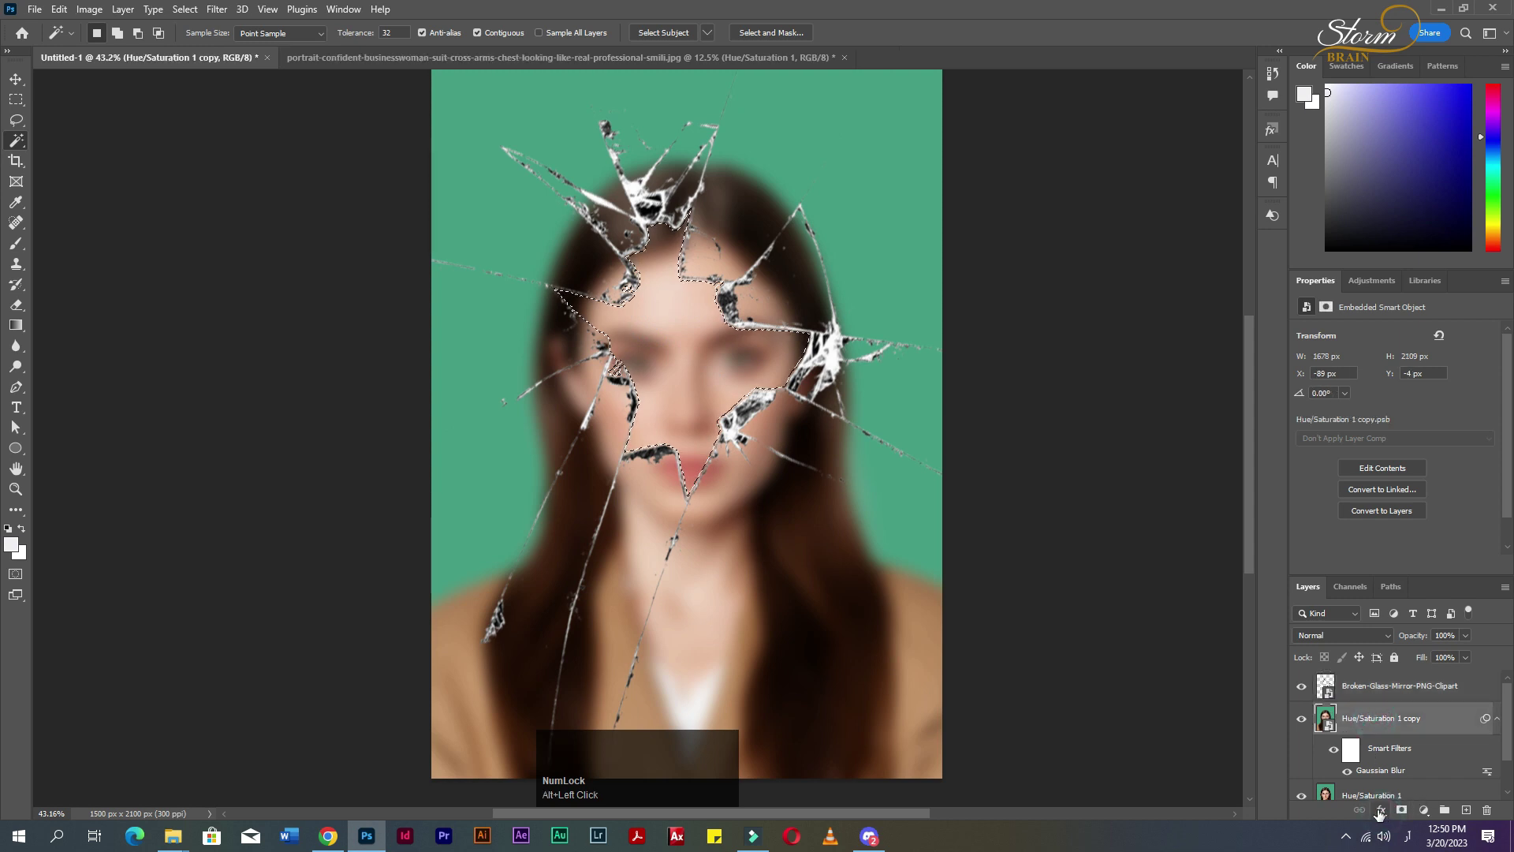
# Undo the last adjustment to the rotated broken-glass overlay covering the face
pyautogui.press('ctrl+z')
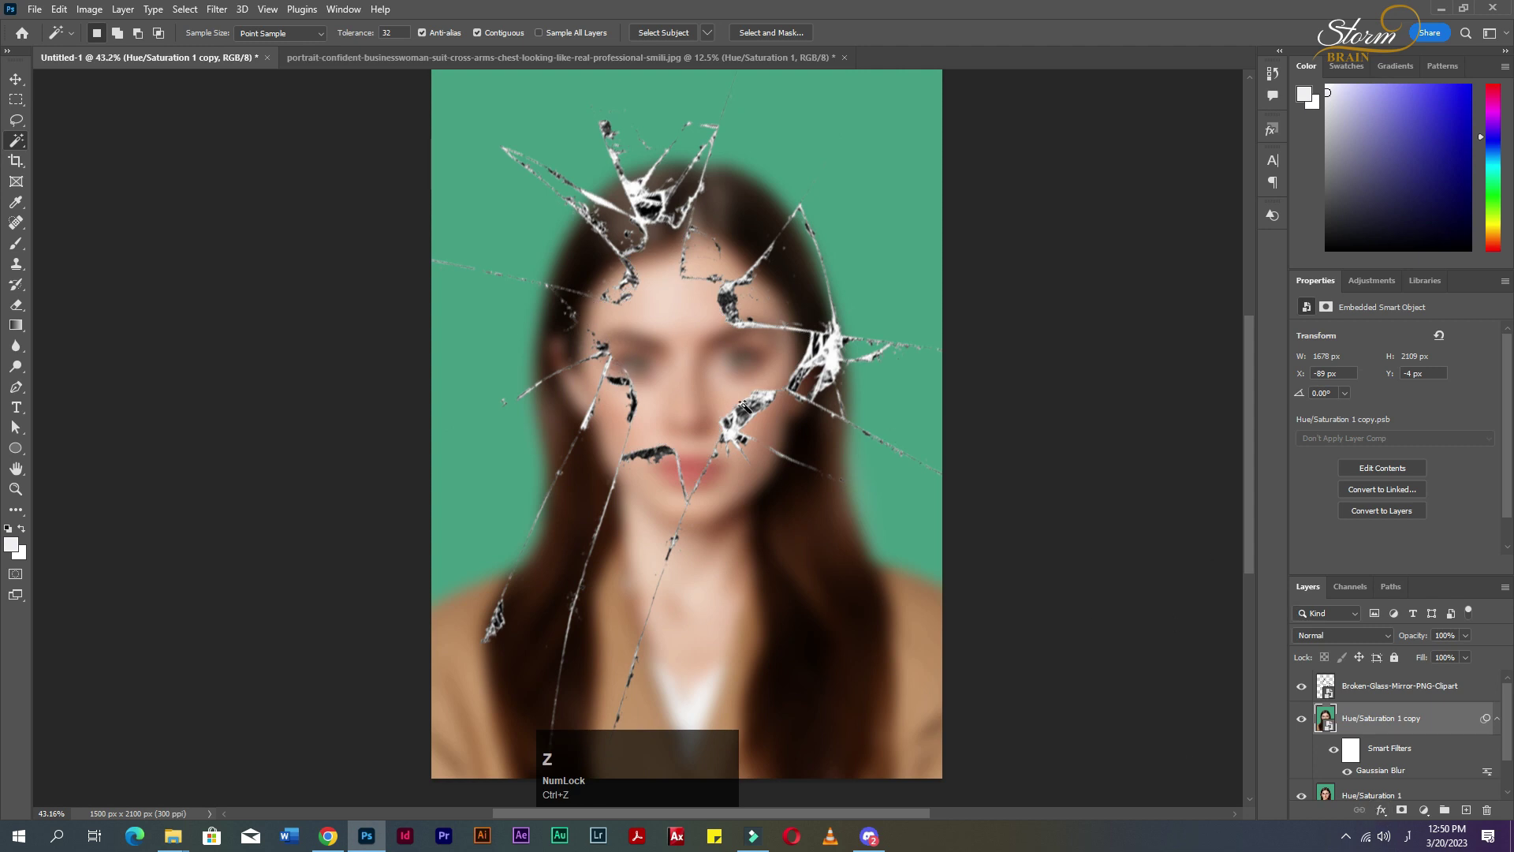
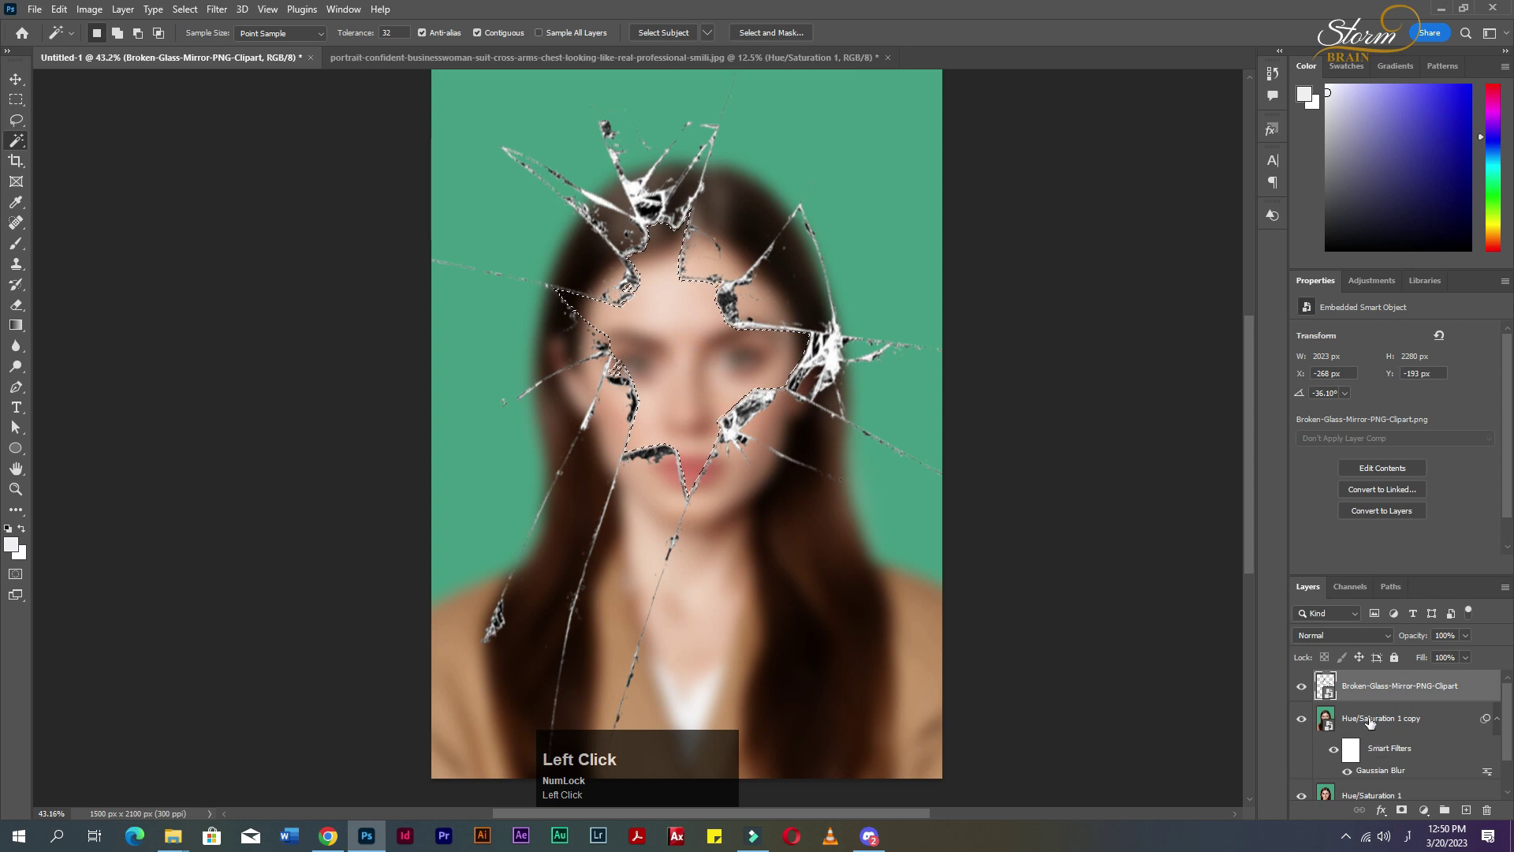
# Undo the just-added mask and make the blurred portrait copy the active layer again
pyautogui.click(1407, 810)
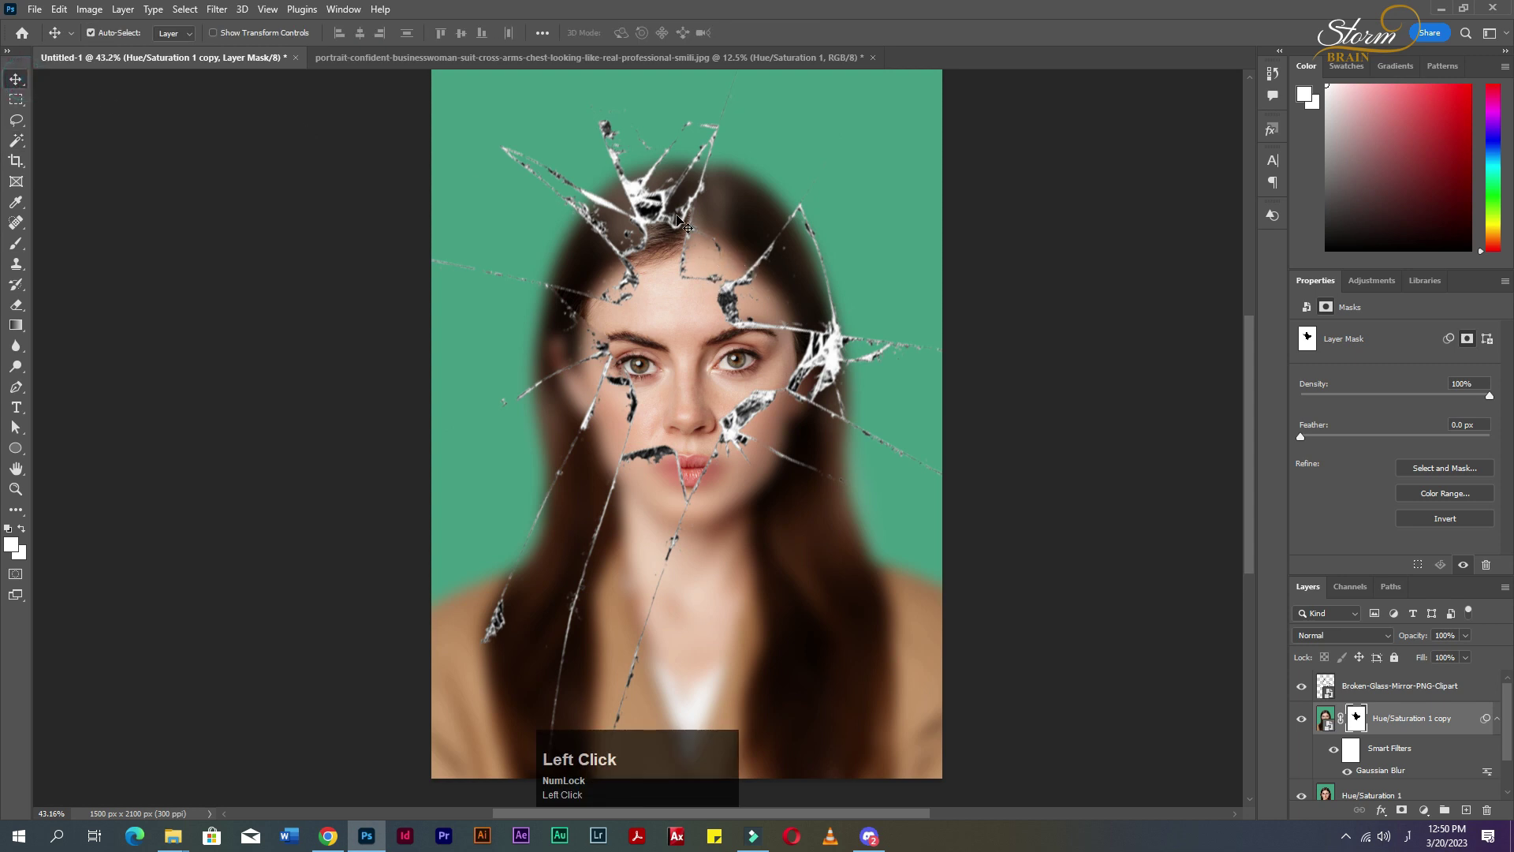
pyautogui.press('ctrl+z')
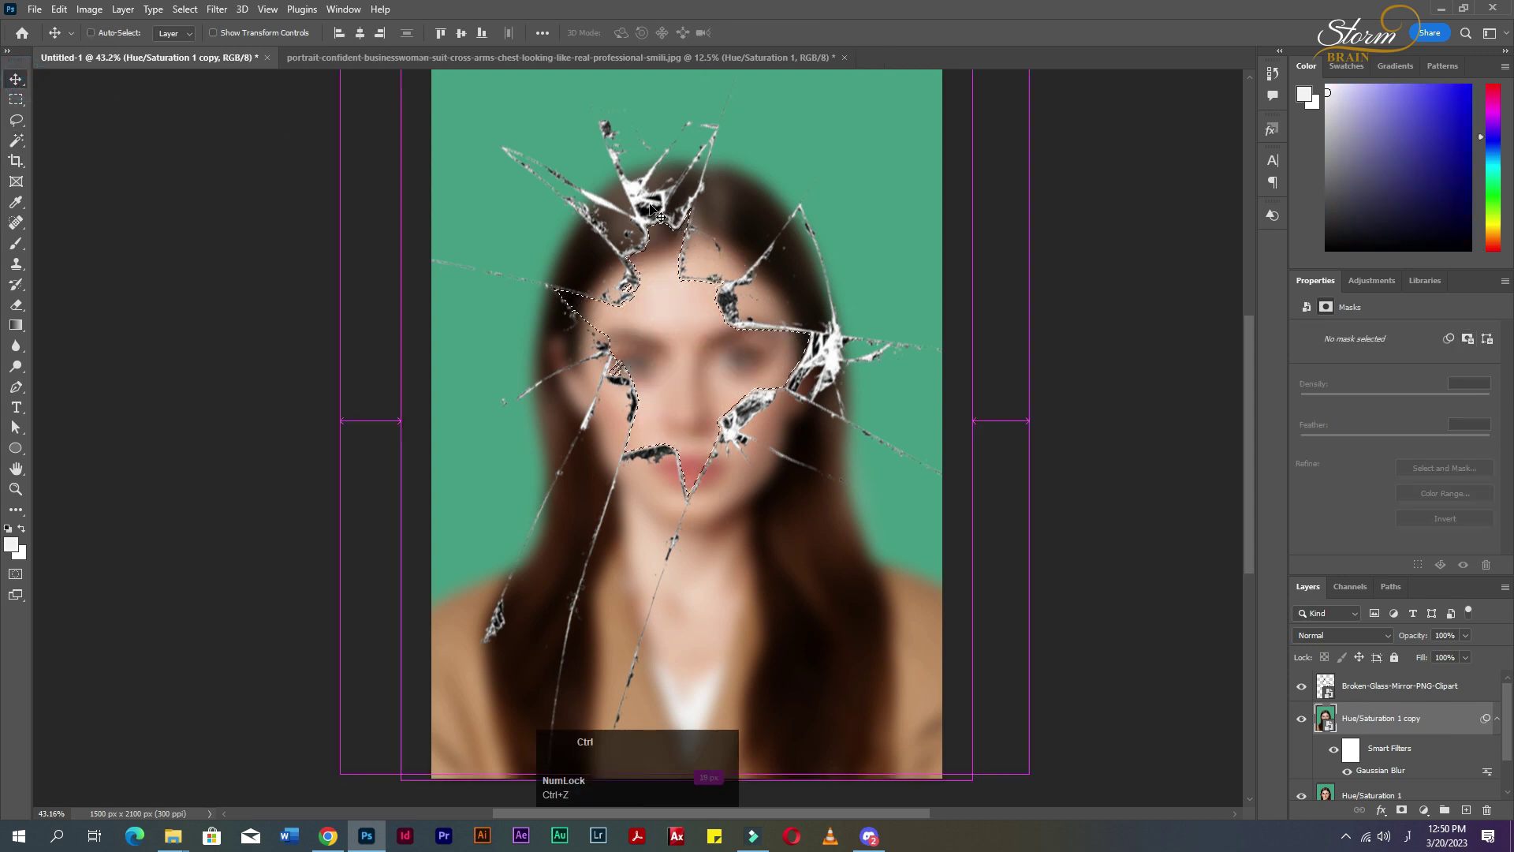
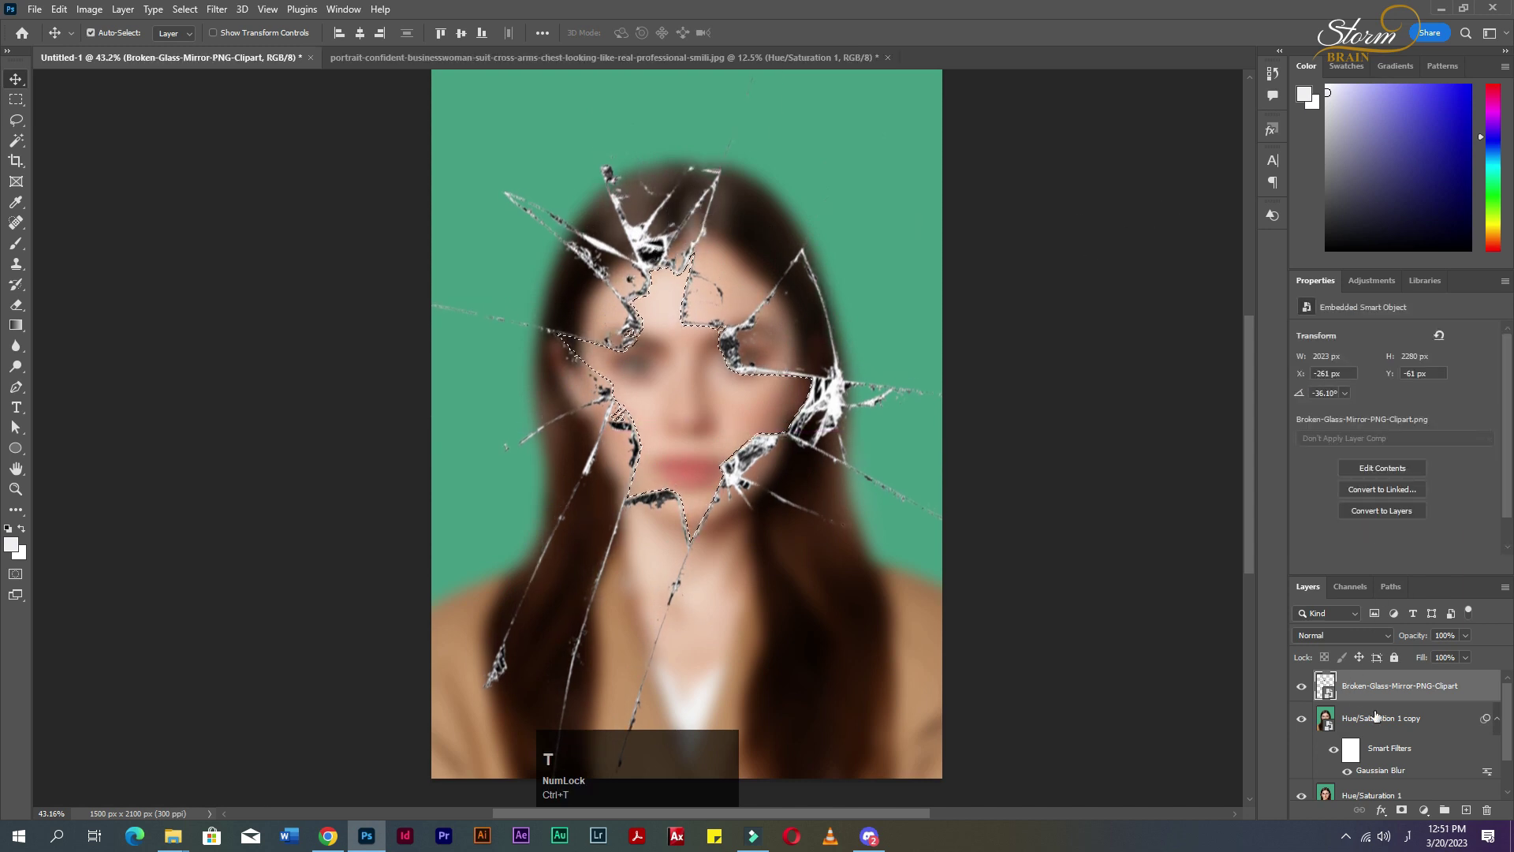
pyautogui.click(1380, 731)
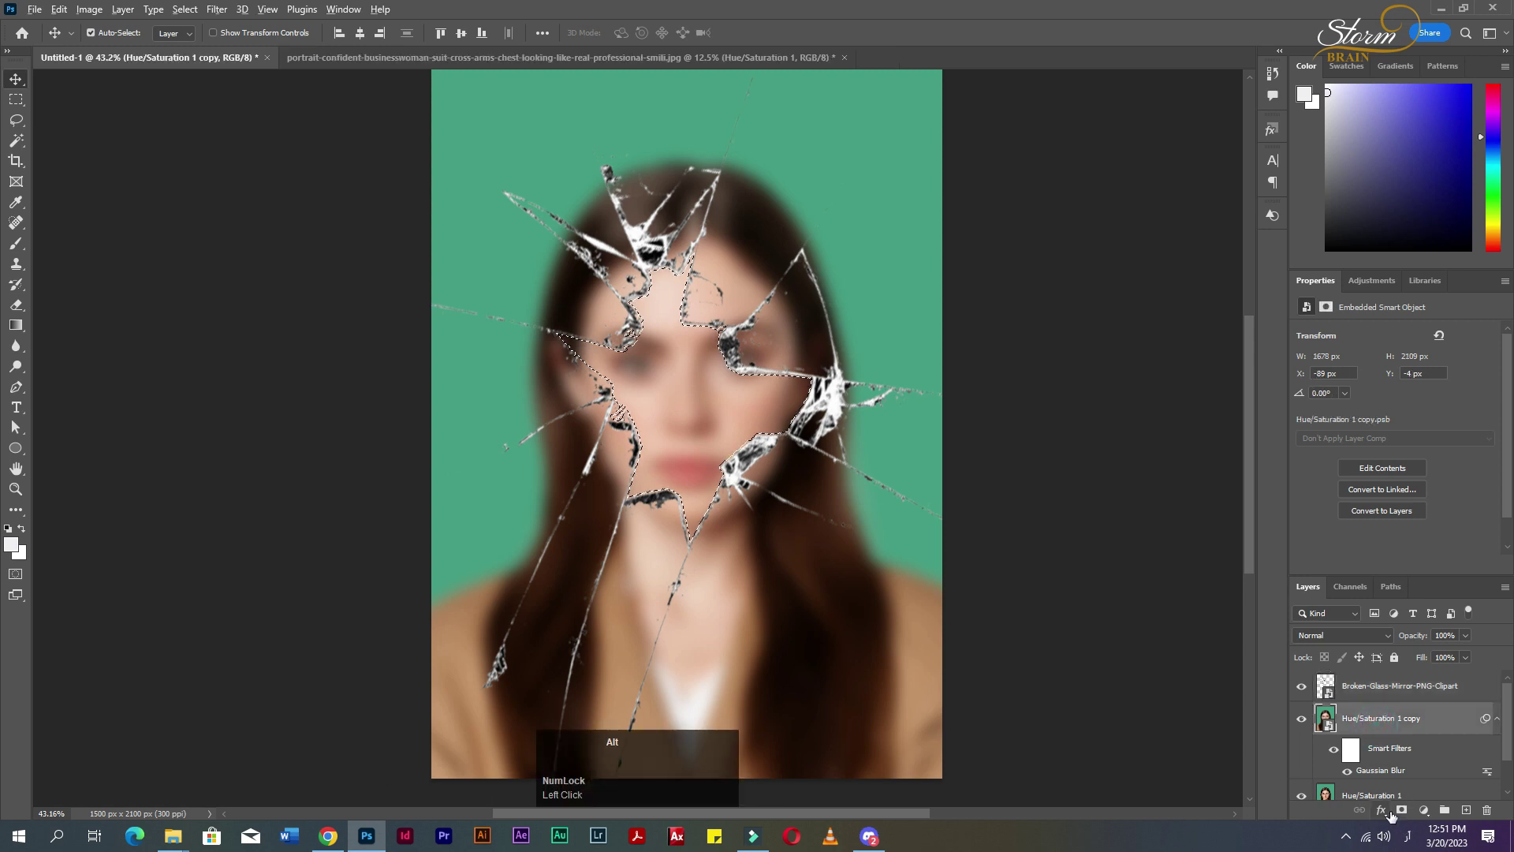
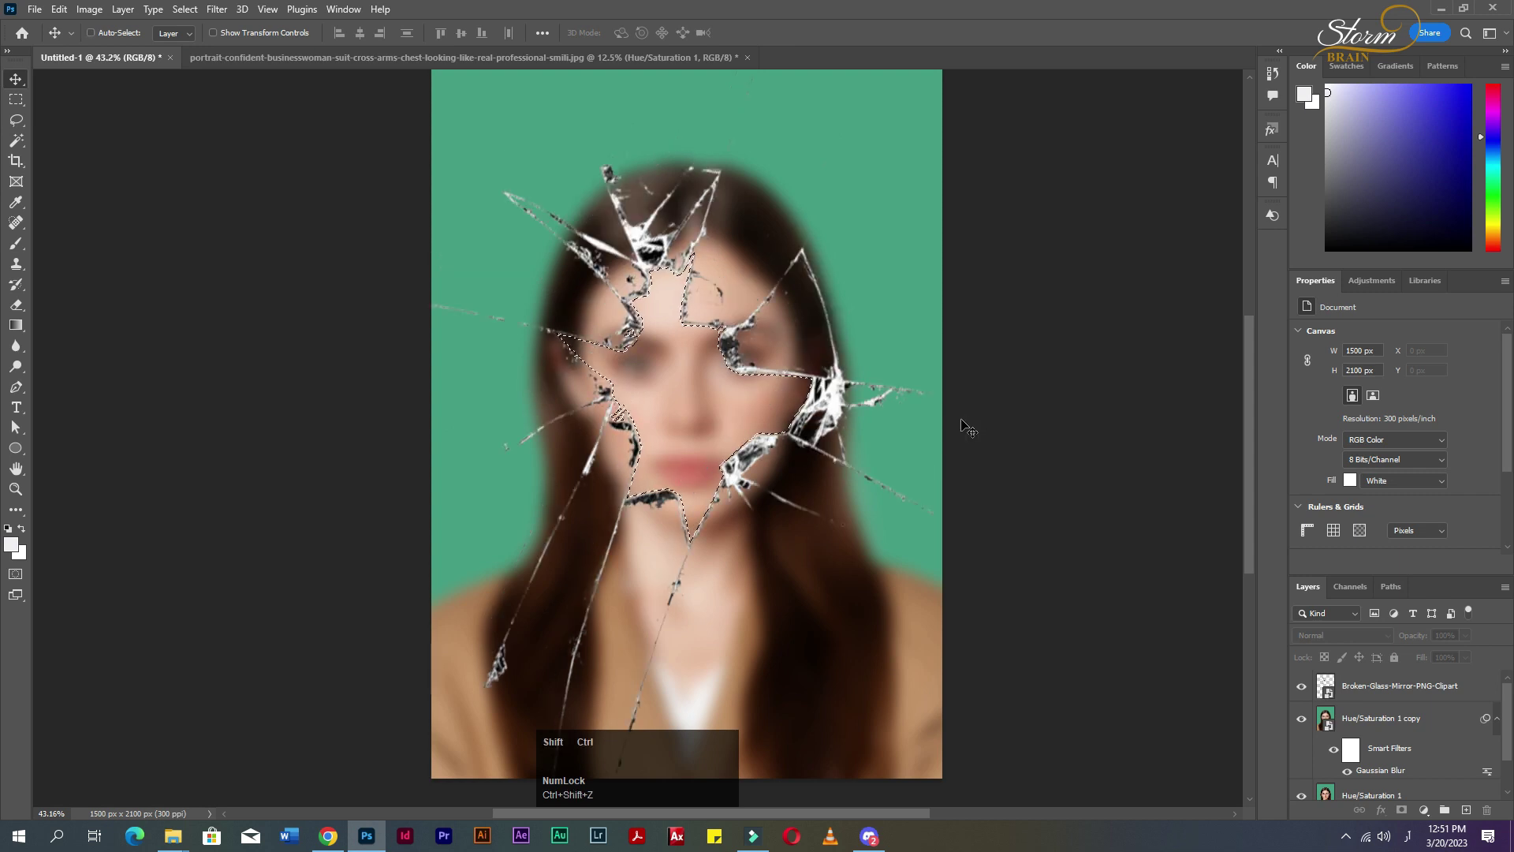
# Add a layer mask to the blurred copy so the sharp face shows through the shattered center
pyautogui.press('ctrl+shift+z')
pyautogui.click(1004, 390)
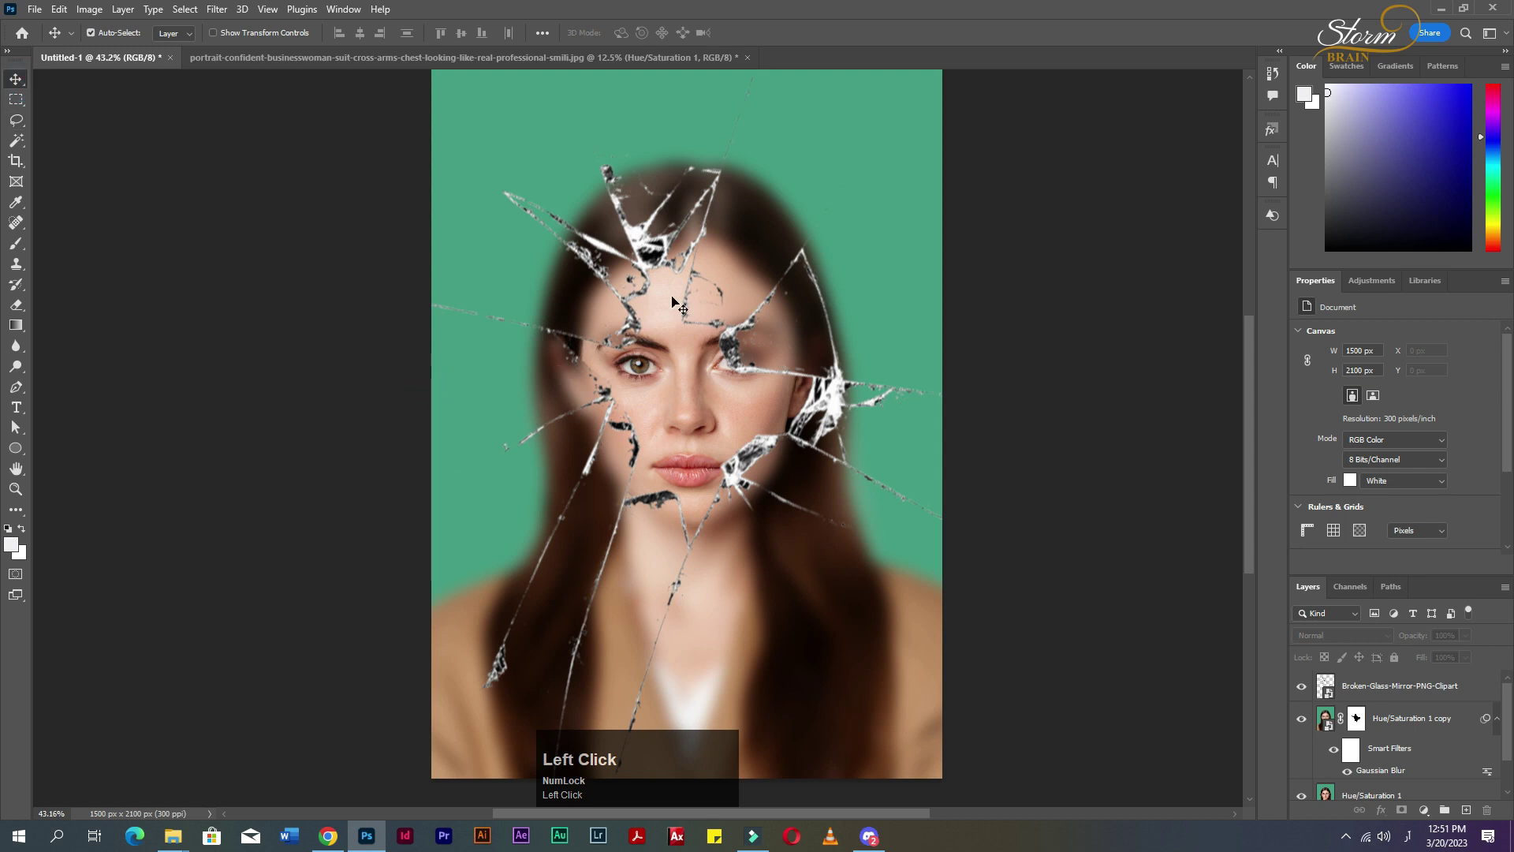
pyautogui.press('ctrl+z')
pyautogui.click(1129, 382)
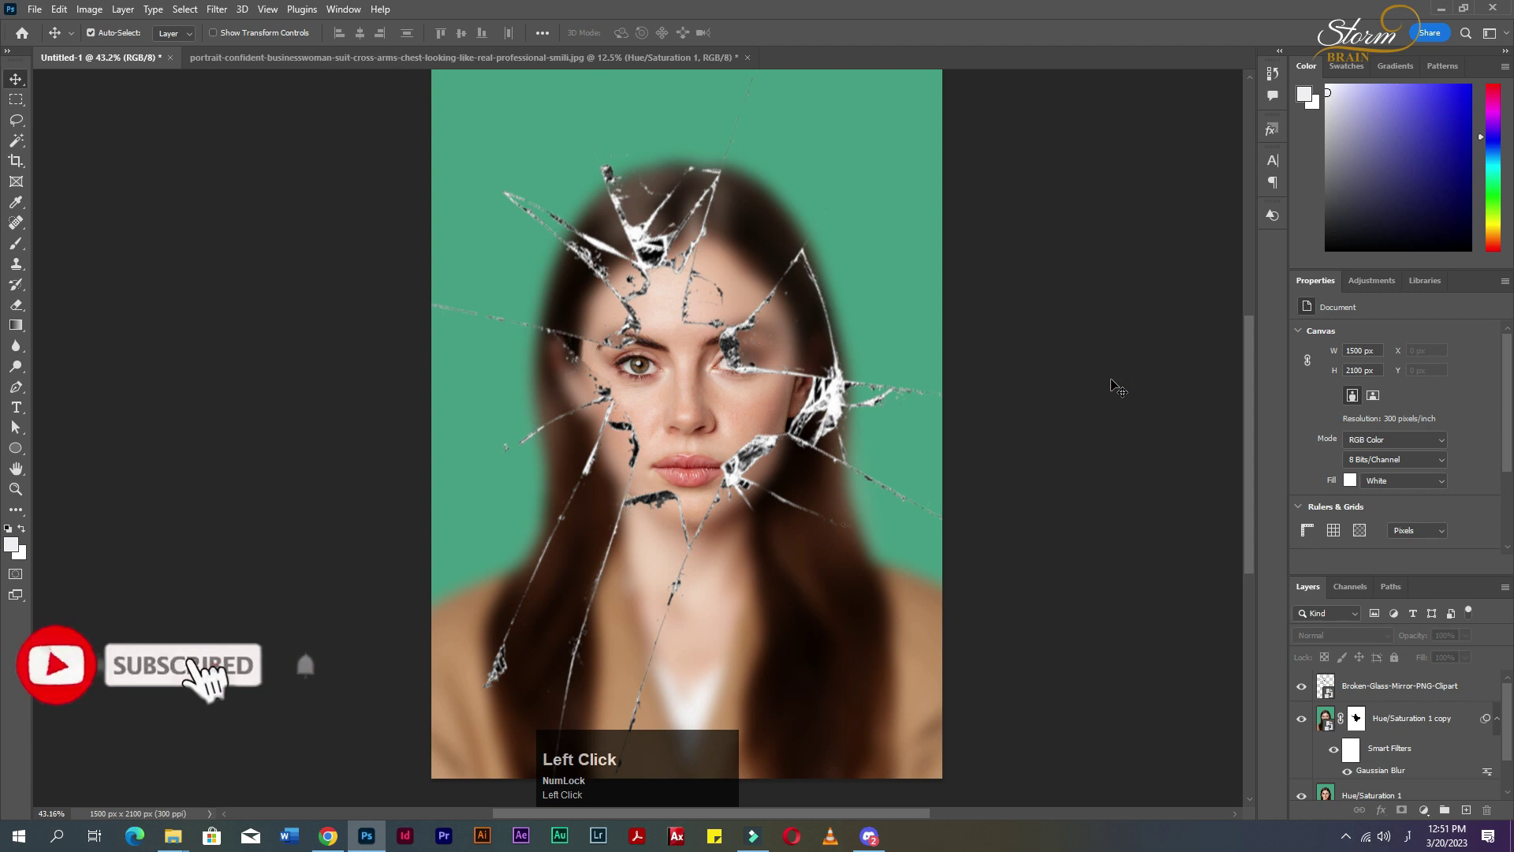